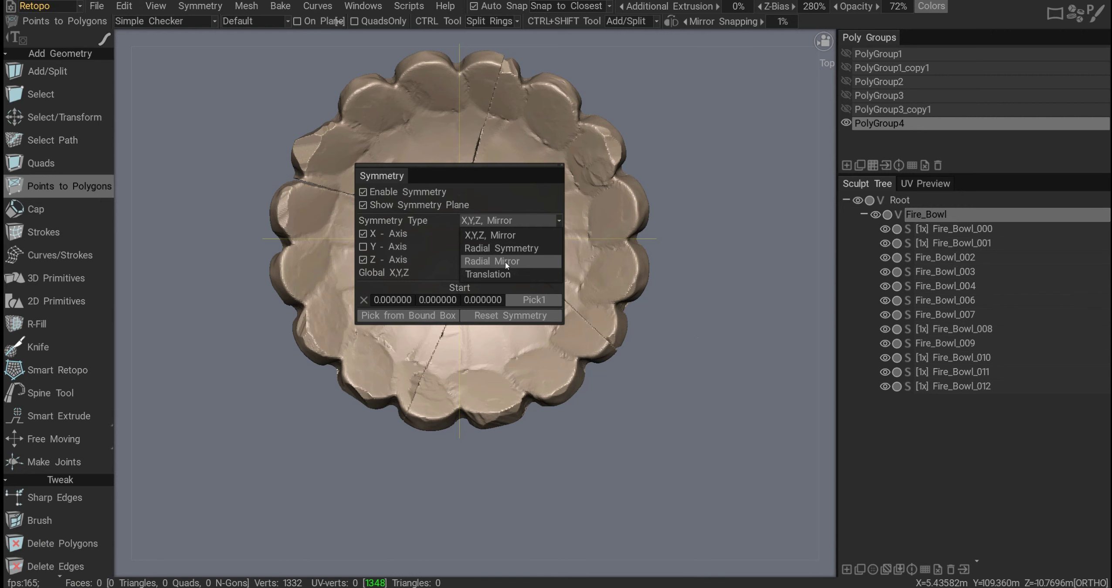
Set Symmetry Type to Radial Mirror, radial order 16 around the Y axis.
{"action": "left_click", "coordinate": [508, 264]}
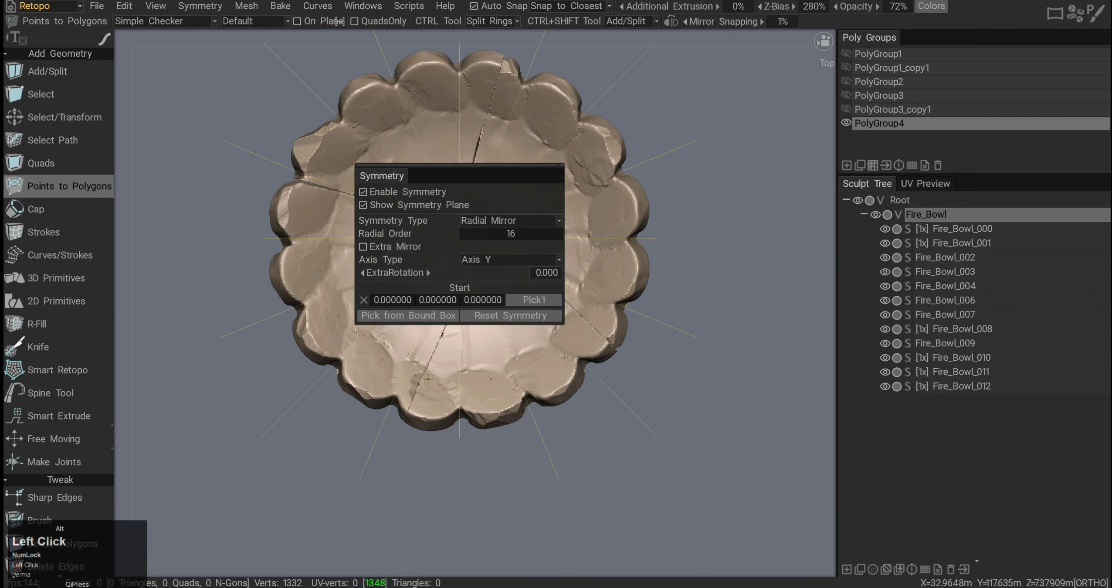
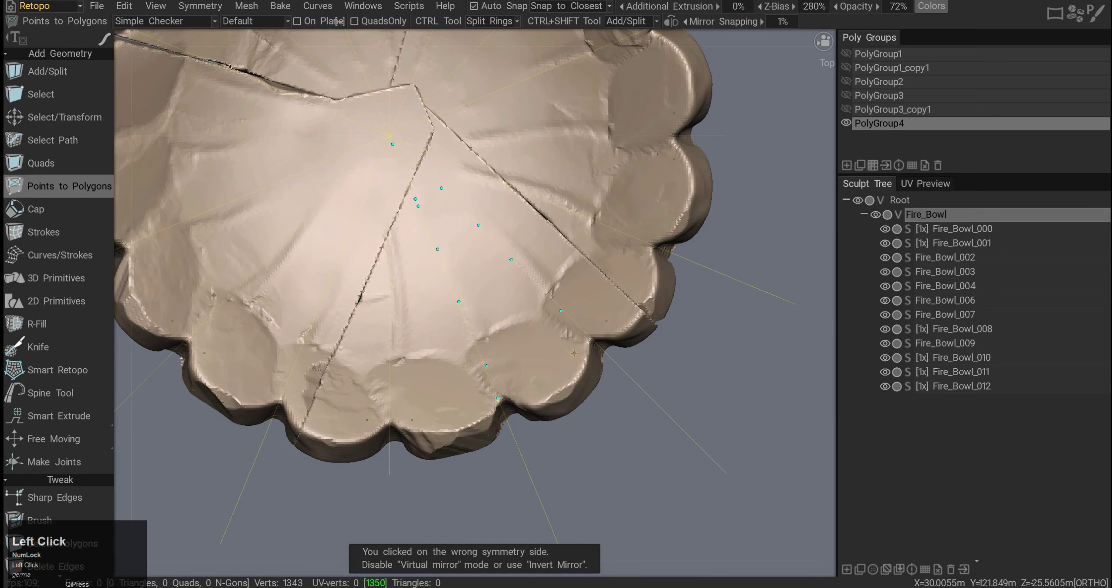
Place a Points-to-Polygons point on the bowl's base for the first mirrored quad.
{"action": "left_click", "coordinate": [561, 391]}
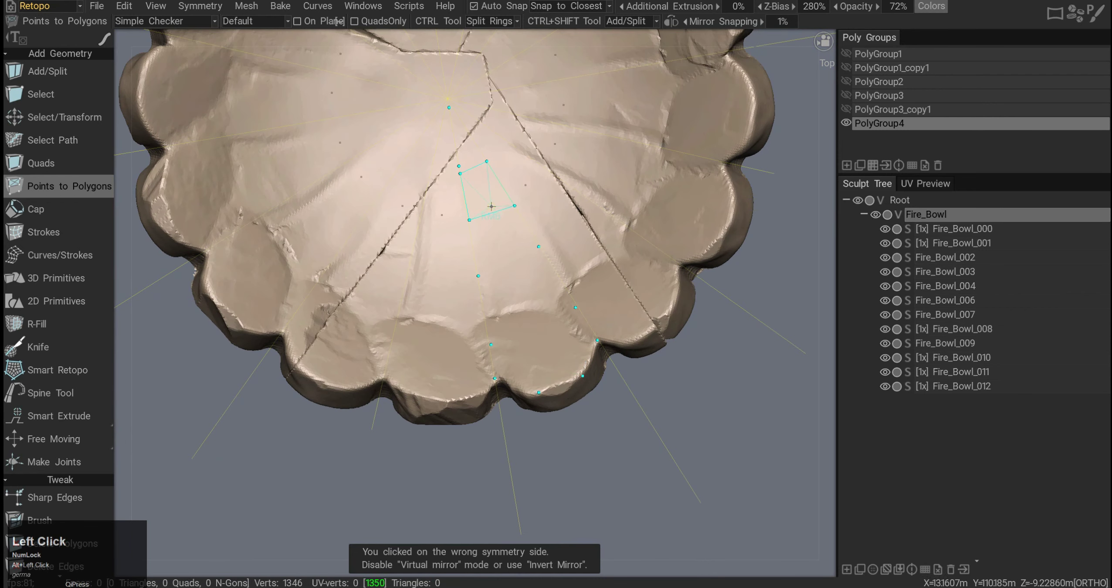
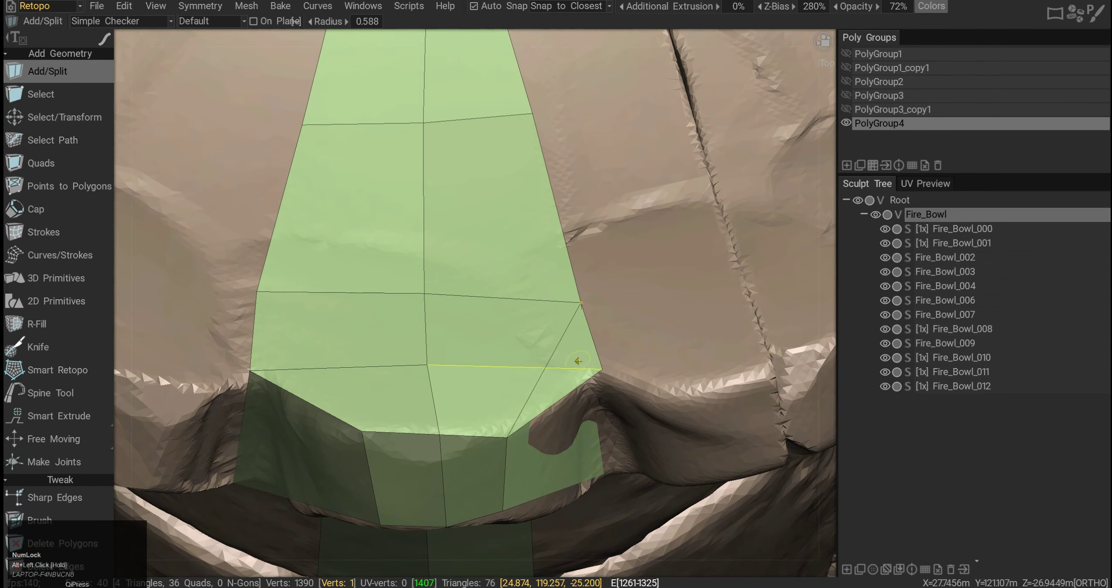
Switch to Points to Polygons to draw faces where the inner wall meets the rim.
{"action": "left_click", "coordinate": [85, 196]}
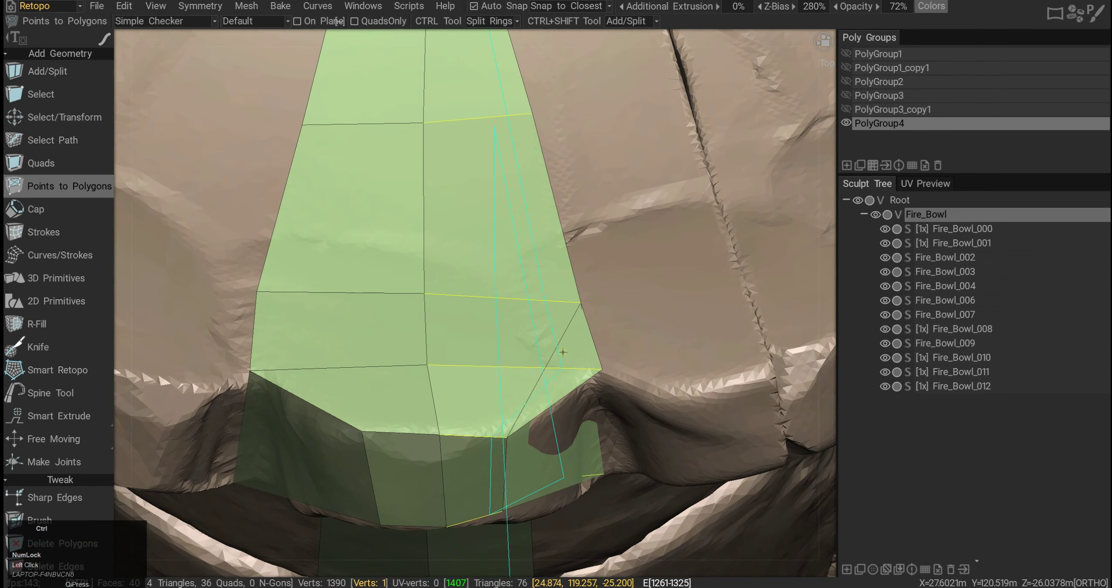
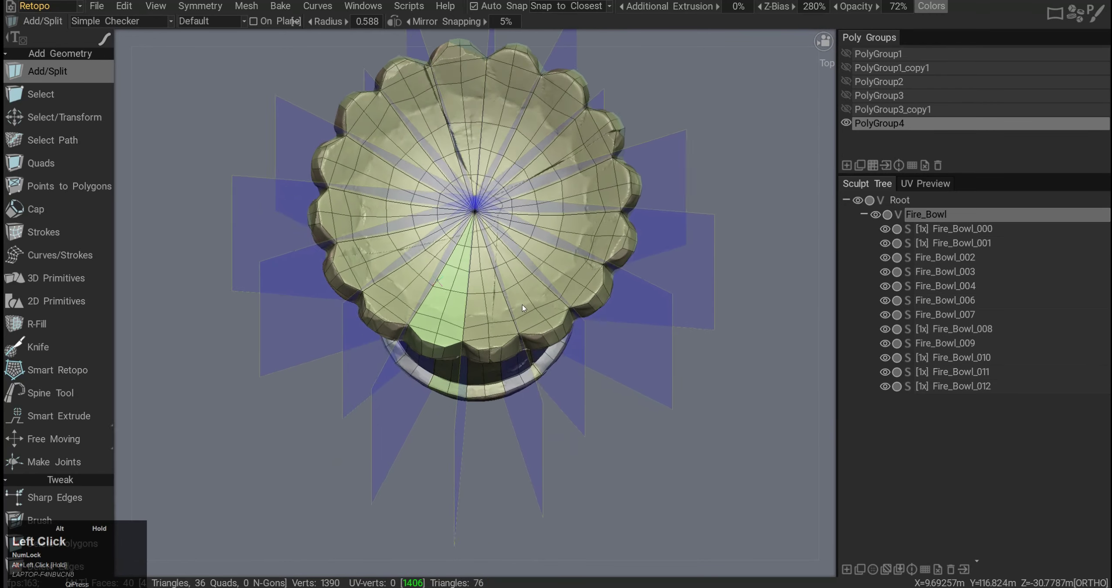
Duplicate the Poly Group with radial symmetry applied, making real geometry around the whole bowl.
{"action": "middle_click", "coordinate": [574, 183]}
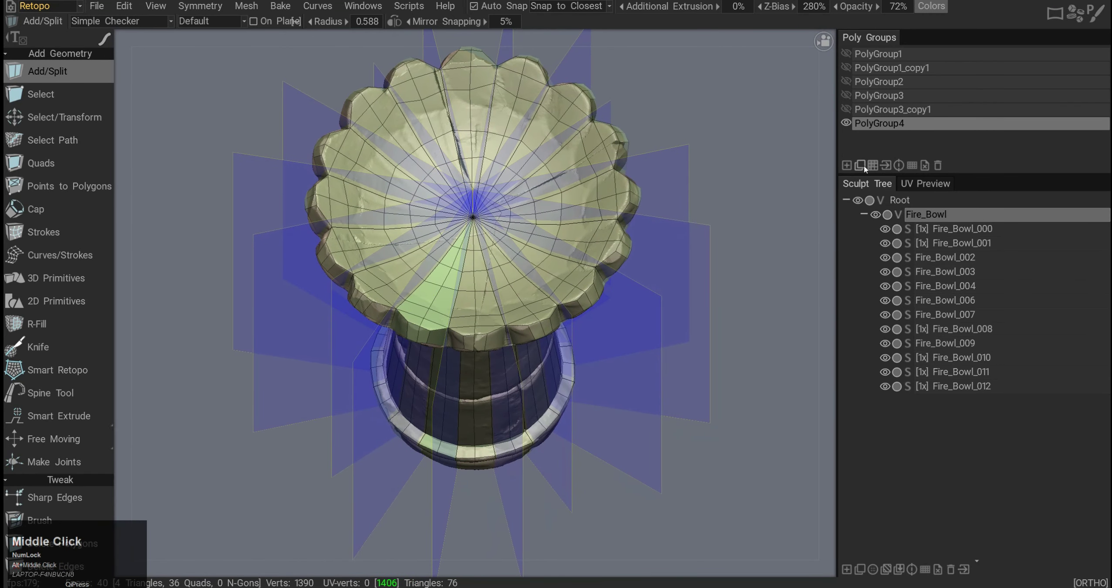
{"action": "left_click", "coordinate": [865, 167]}
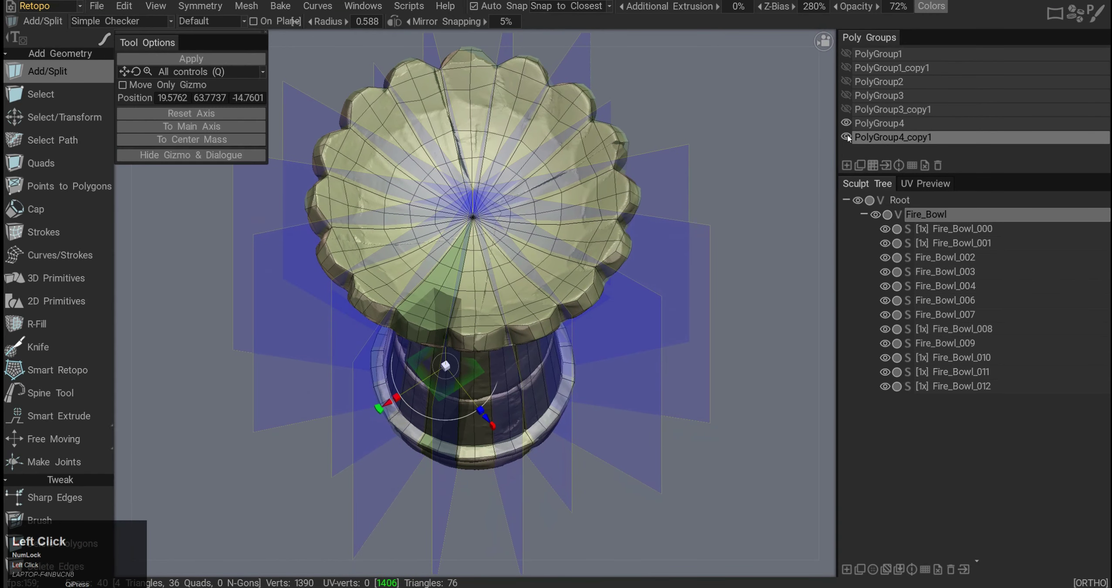
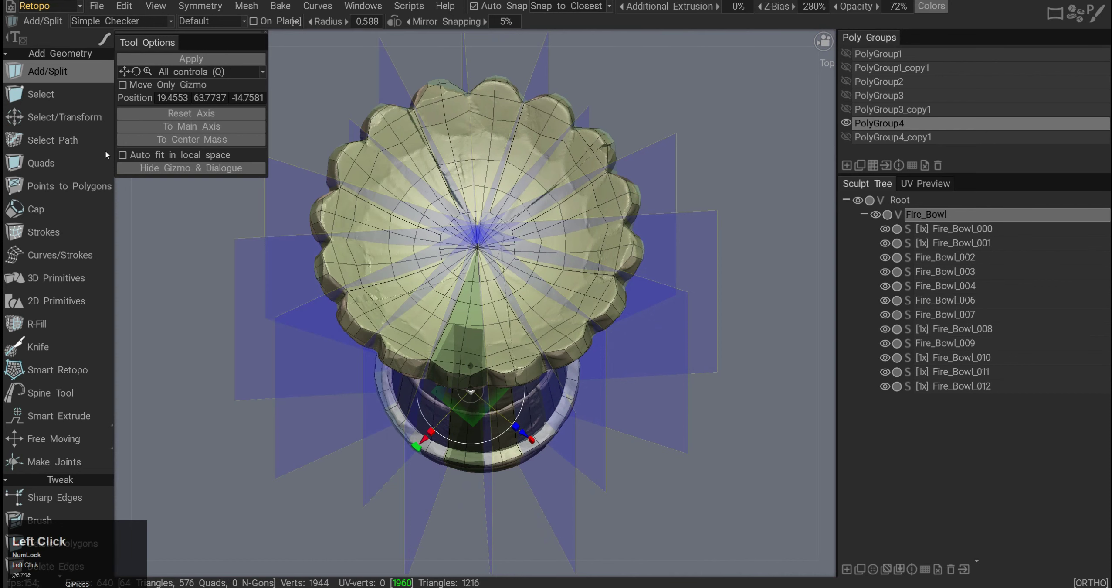
{"action": "key", "text": "shift+s"}
Turn Enable Symmetry off and choose the Select tool for retopo elements.
{"action": "left_click", "coordinate": [321, 227]}
{"action": "left_click", "coordinate": [696, 434]}
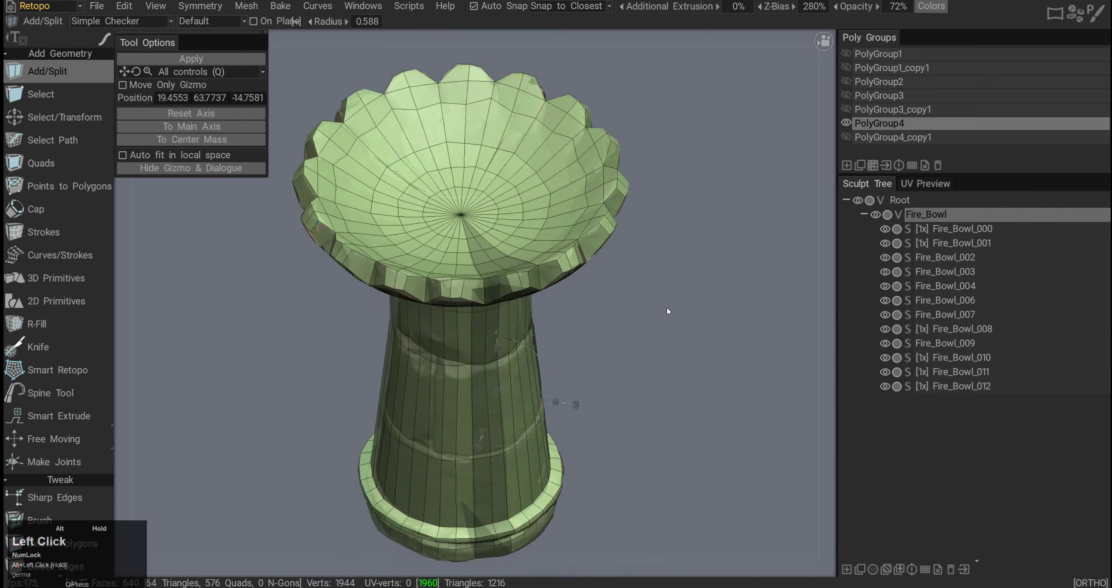
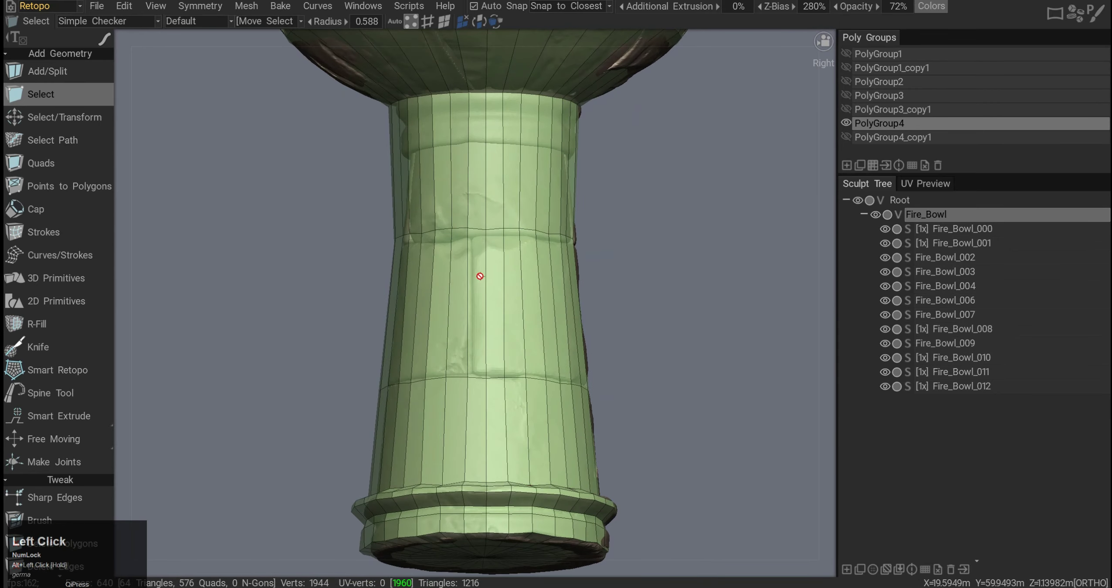
Lower the mesh Z-Bias to reveal the sculpt, then raise it back to 250%.
{"action": "right_click", "coordinate": [437, 232]}
{"action": "left_click", "coordinate": [452, 251]}
{"action": "middle_click", "coordinate": [660, 323]}
{"action": "left_click", "coordinate": [607, 330]}
{"action": "right_click", "coordinate": [590, 329]}
{"action": "left_click_drag", "start_coordinate": [596, 324], "coordinate": [504, 318]}
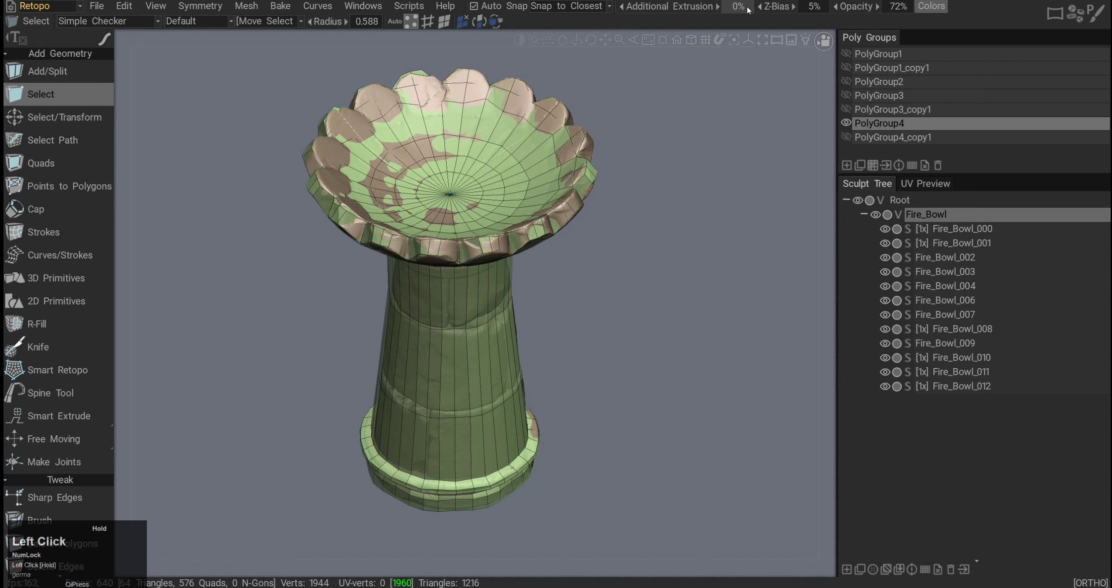
{"action": "left_click", "coordinate": [503, 318]}
{"action": "left_click_drag", "start_coordinate": [546, 322], "coordinate": [560, 357]}
{"action": "middle_click", "coordinate": [560, 357]}
{"action": "right_click", "coordinate": [558, 316]}
{"action": "left_click", "coordinate": [570, 325]}
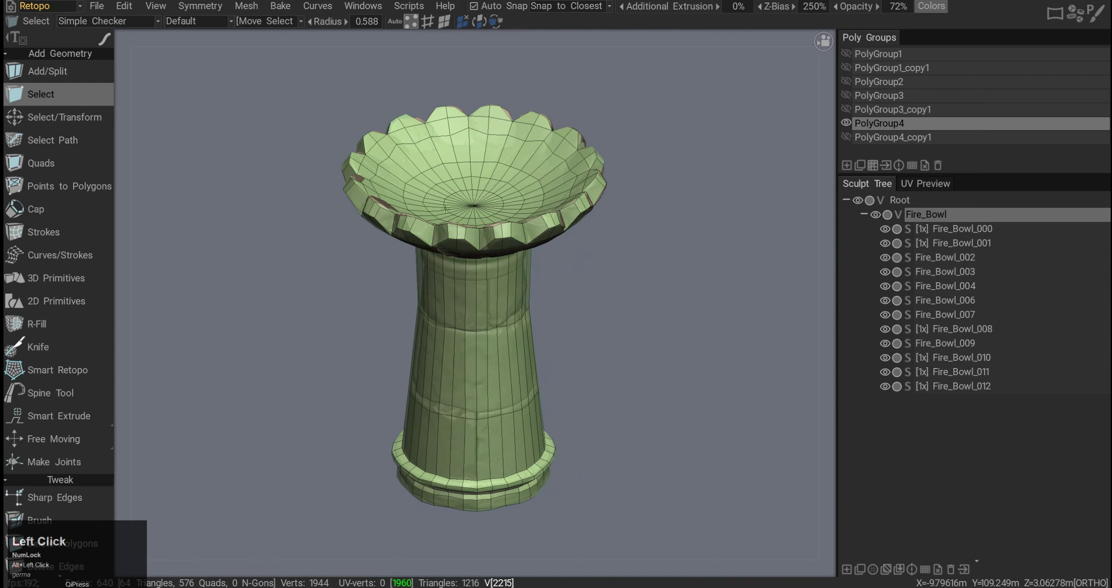
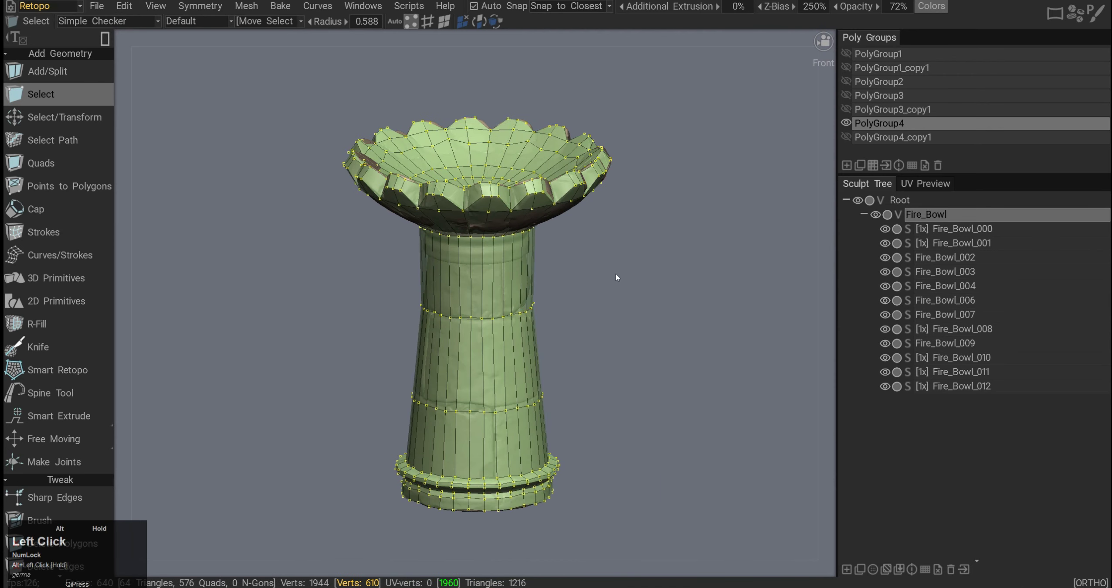
Bring up QuickAccess to snap the selected seam vertices onto the sculpt.
{"action": "key", "text": "space"}
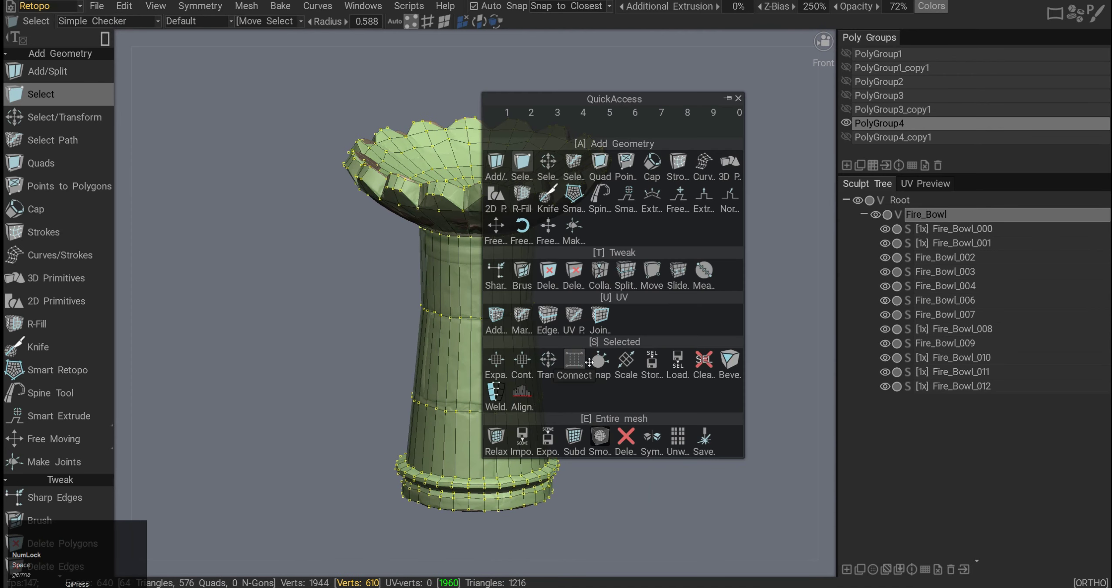
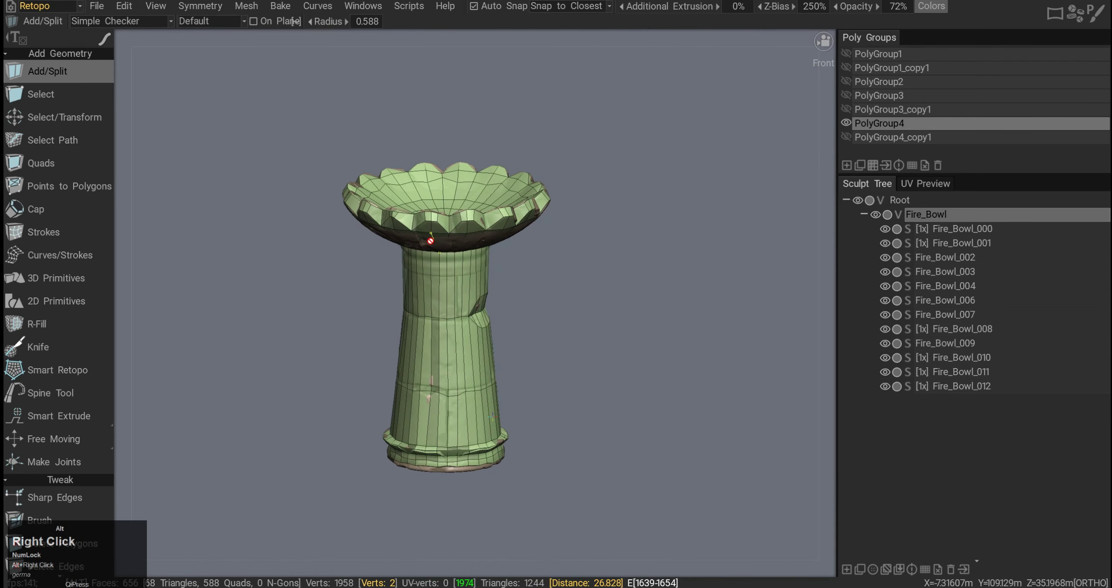
Reposition the view over the stem and base while splitting extra edges.
{"action": "middle_click", "coordinate": [508, 254]}
Run Clean Mesh from QuickAccess and turn the model to inspect the stem gap.
{"action": "key", "text": "space"}
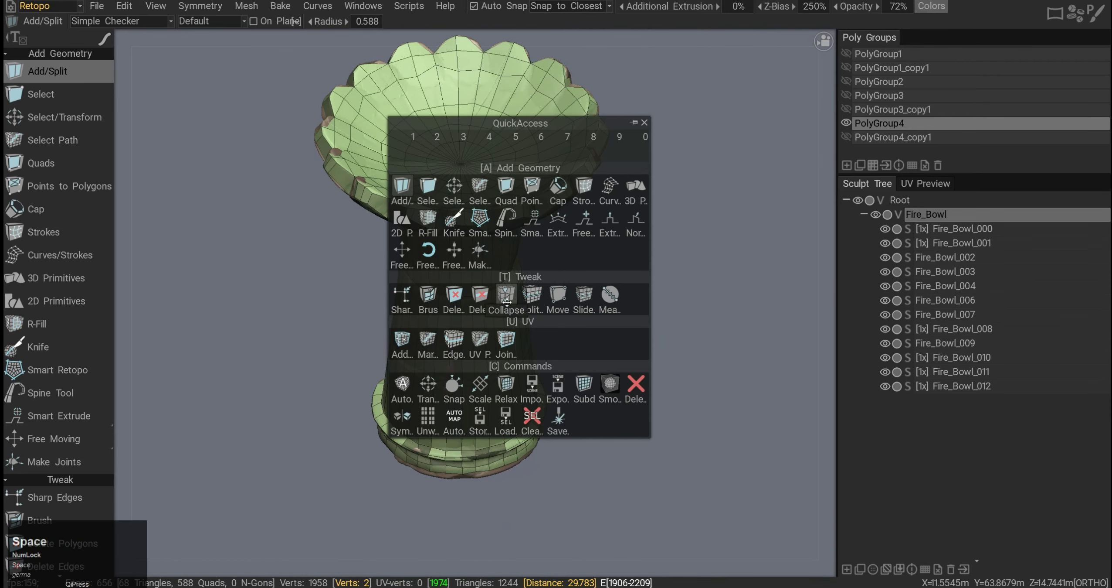
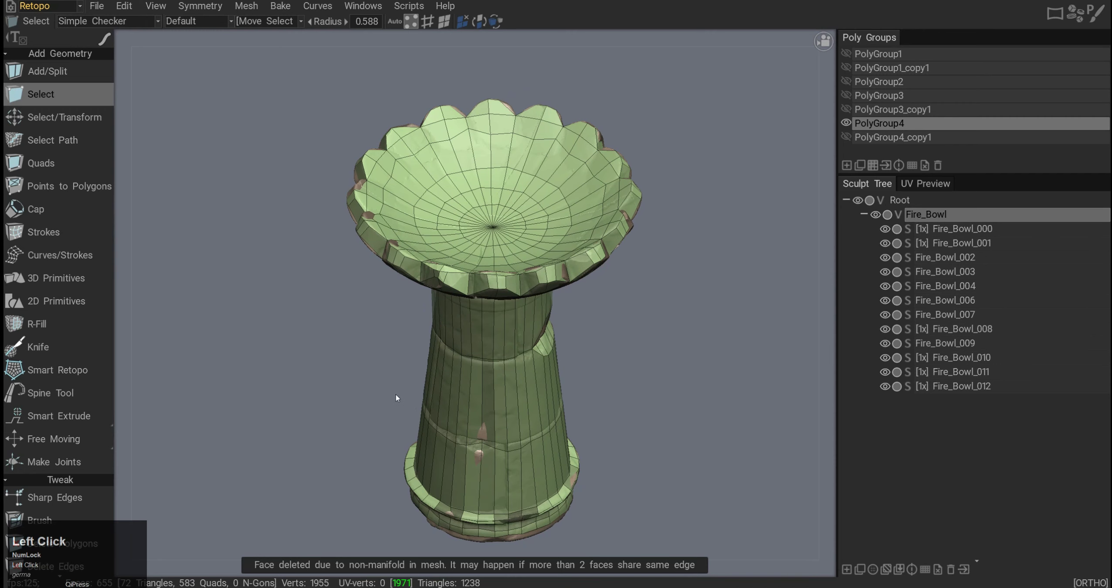
{"action": "left_click_drag", "start_coordinate": [417, 369], "coordinate": [413, 378]}
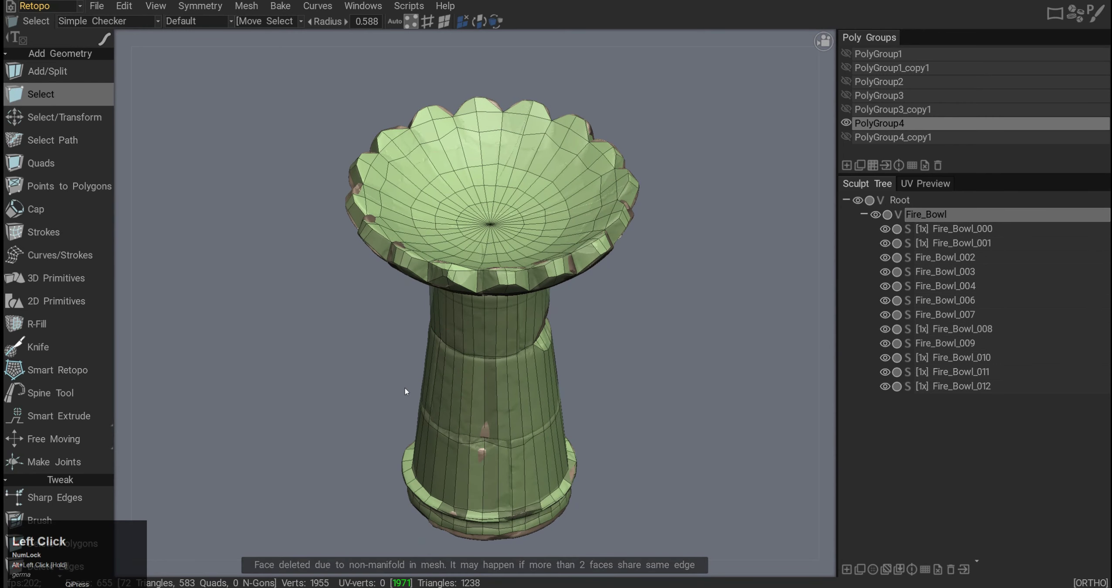